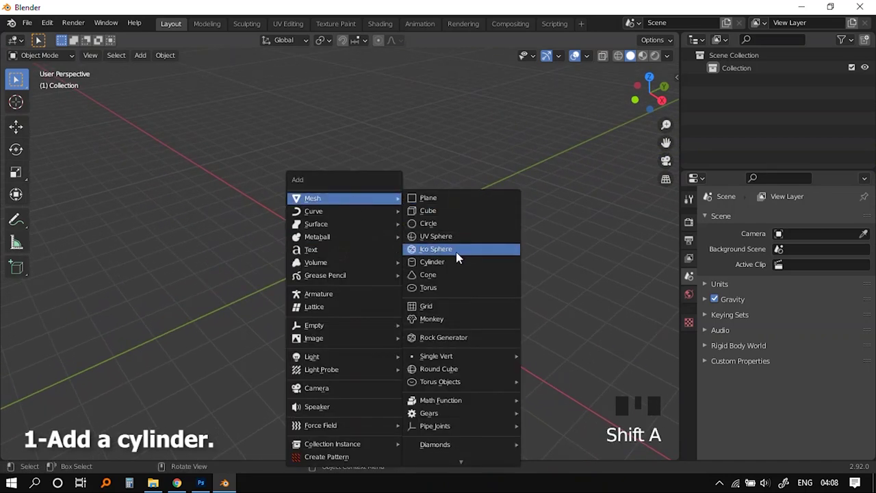
Add a cylinder and rotate it 90° so it lies on its side.
scroll("up", 3)
middle_click(445, 275)
scroll("down", 3)
left_click_drag(466, 269, 502, 248)
key("r")
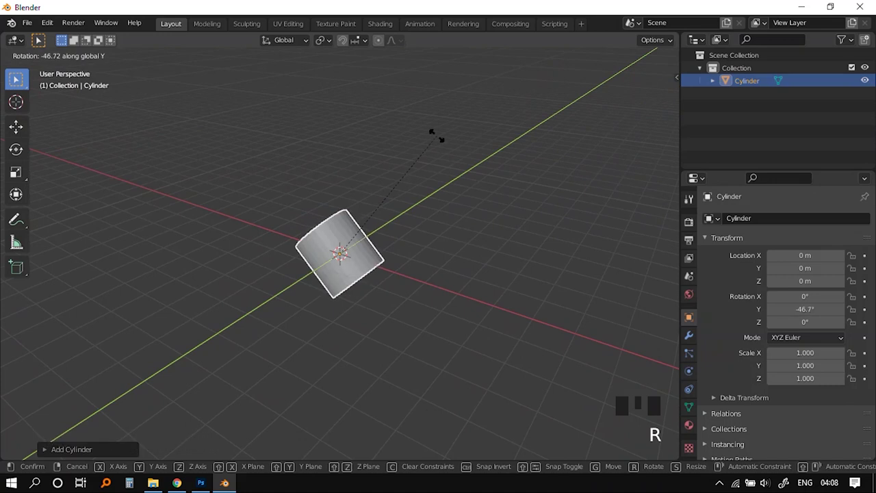
key("s")
left_click_drag(449, 298, 467, 277)
Stretch the cylinder along its length into a long tube, raise it above the grid and apply its location.
key("g")
middle_click(416, 255)
scroll("up", 3)
left_click_drag(409, 286, 409, 264)
key("ctrl+a")
left_click(689, 411)
scroll("down", 3)
left_click_drag(734, 396, 514, 334)
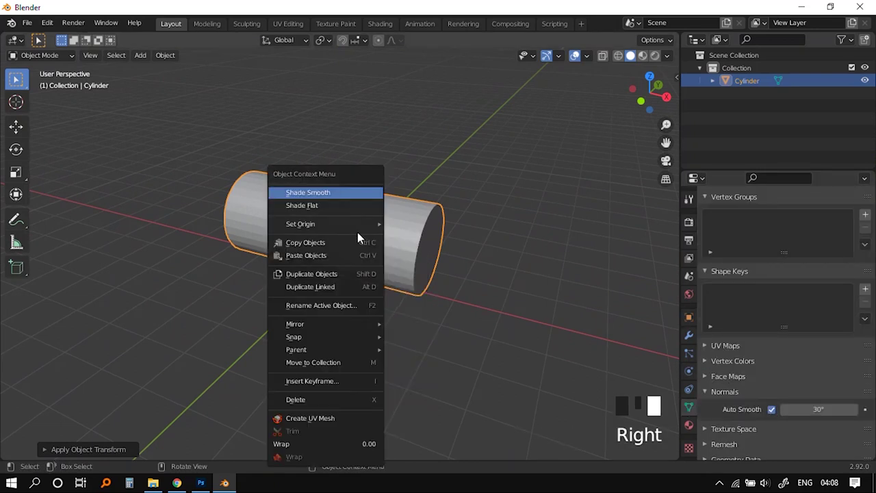
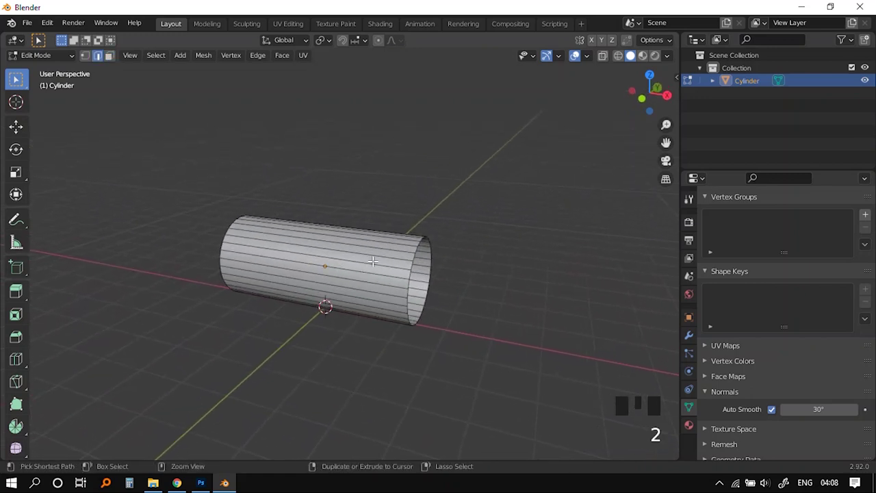
Add eleven loop cuts along the tube's length with Ctrl+R.
key("ctrl+r")
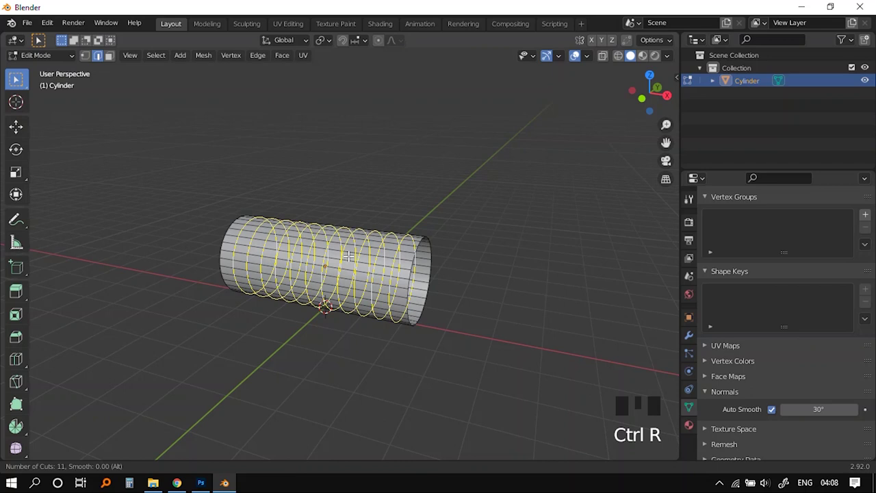
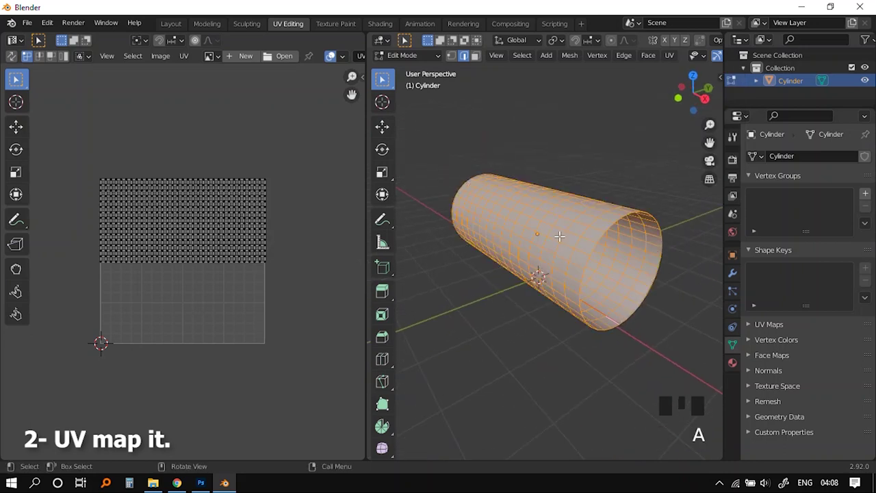
Unwrap the tube and create a UV Toolkit checker material to inspect the layout.
key("u")
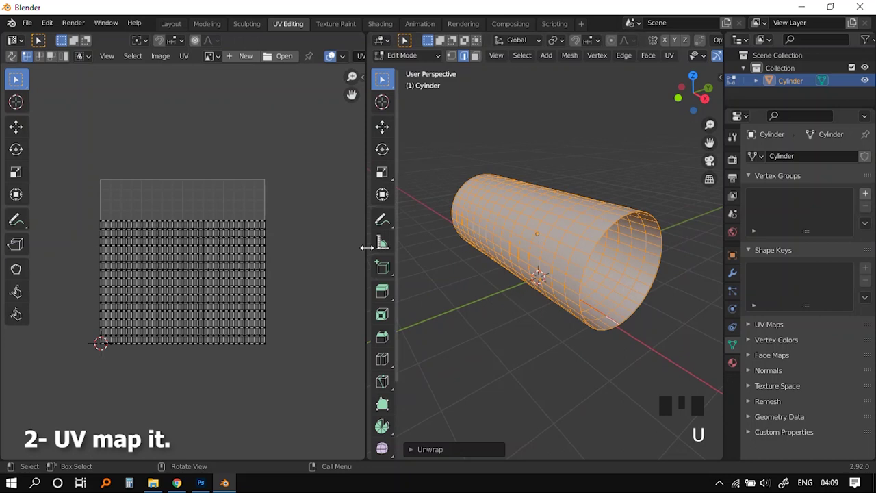
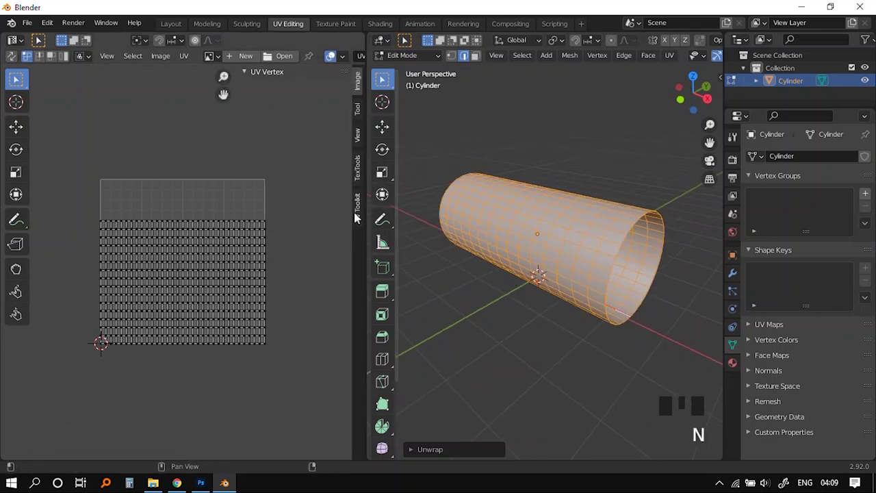
left_click(351, 217)
scroll("down", 3)
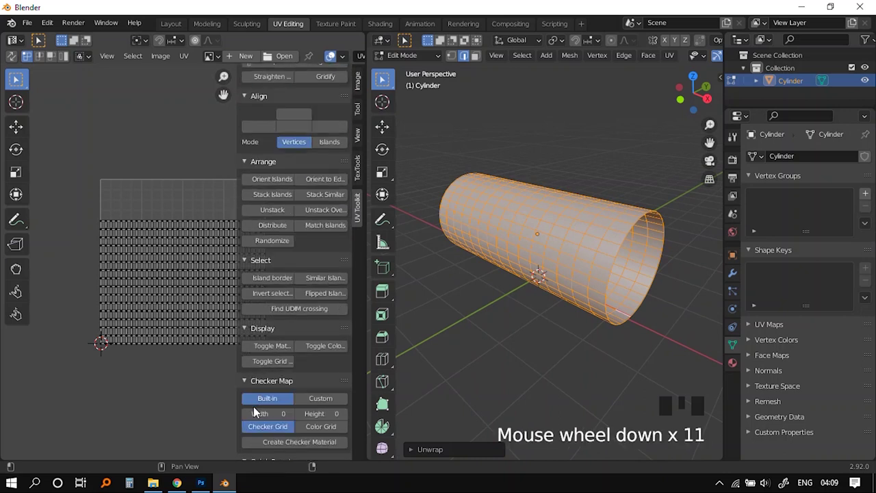
scroll("down", 3)
left_click(269, 373)
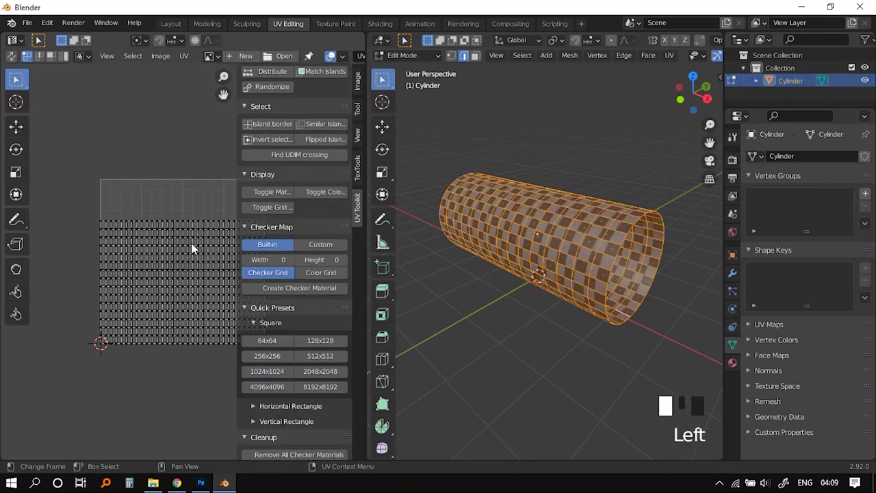
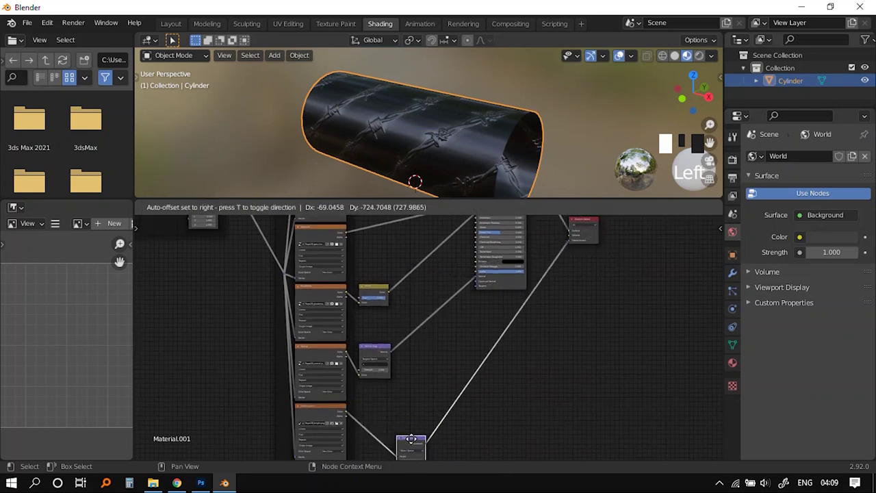
Place an extra Rope28 image texture node and wire it to the shared mapping.
left_click_drag(406, 398, 450, 272)
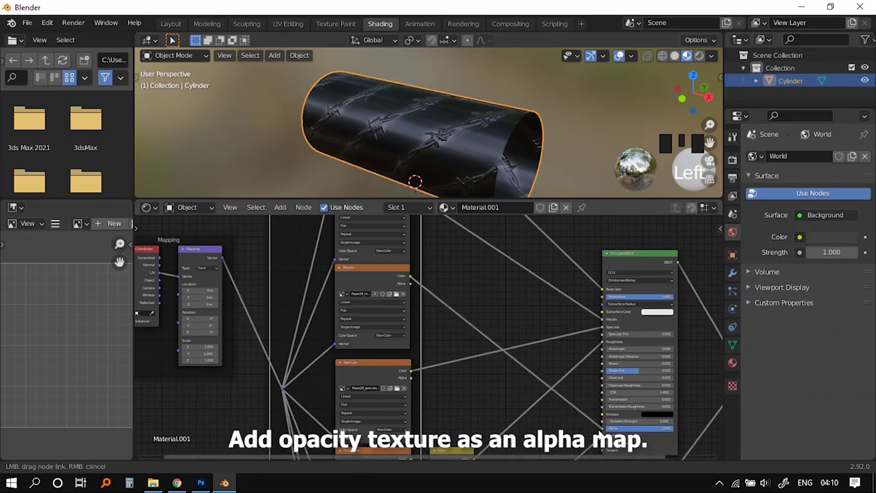
Load Rope28_opacity.png into the new texture node and feed its Color into the BSDF Alpha.
left_click(607, 433)
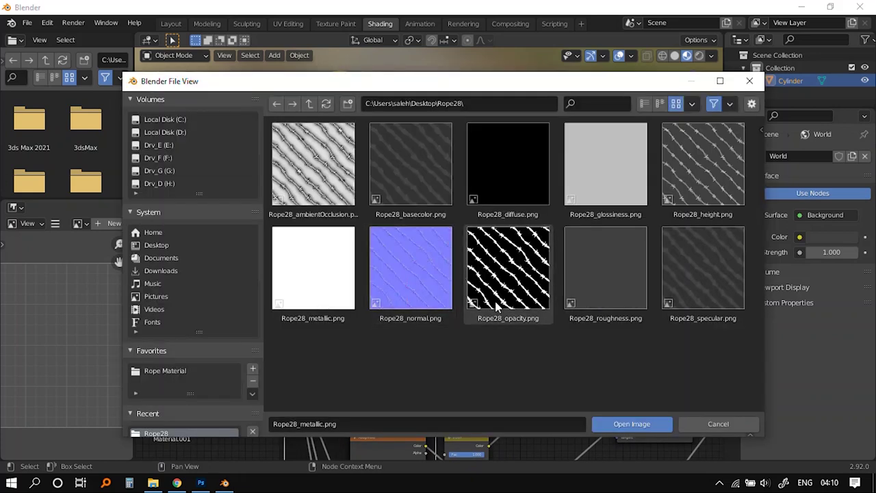
left_click_drag(515, 281, 382, 380)
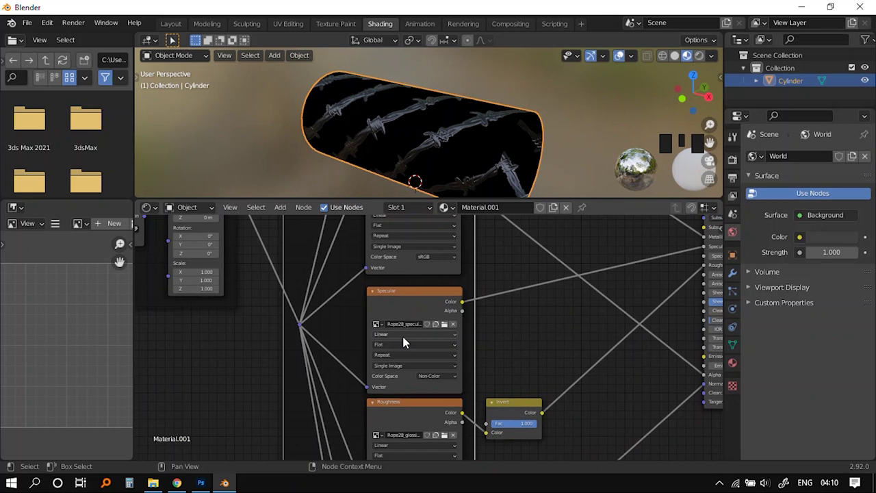
left_click_drag(476, 352, 773, 375)
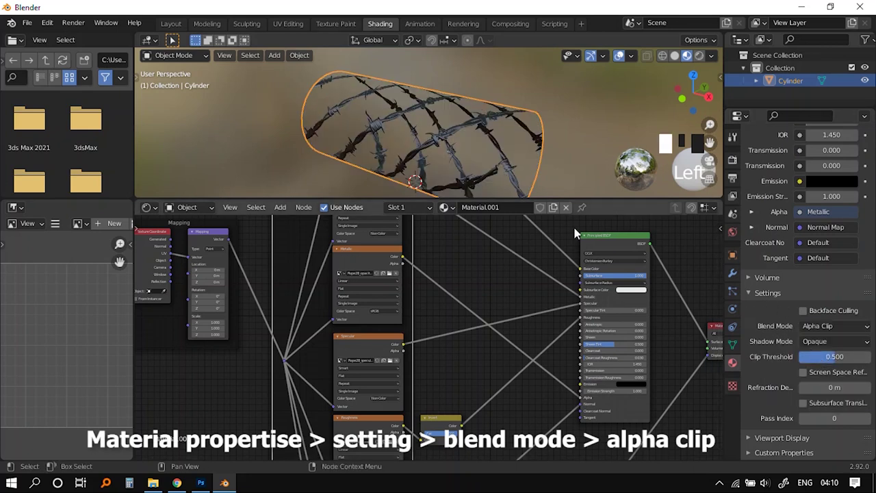
Select the Mapping node's Scale field for the barbed-wire material, values still 1.0.
left_click(342, 308)
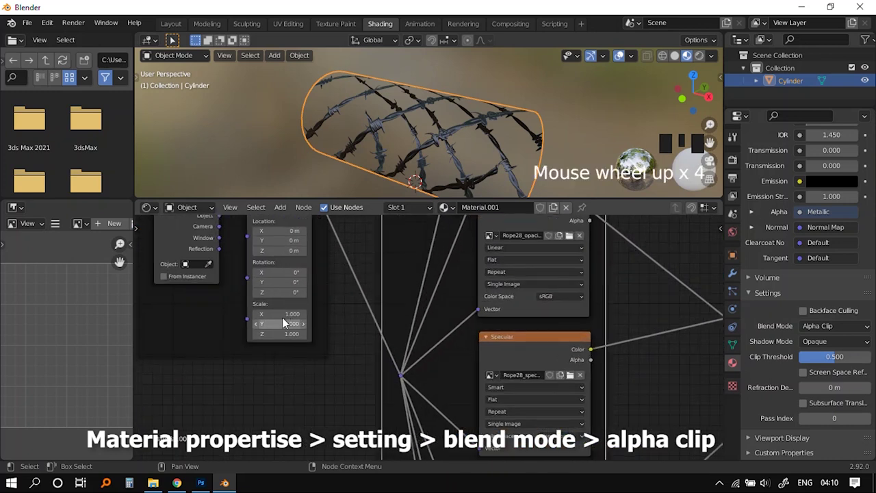
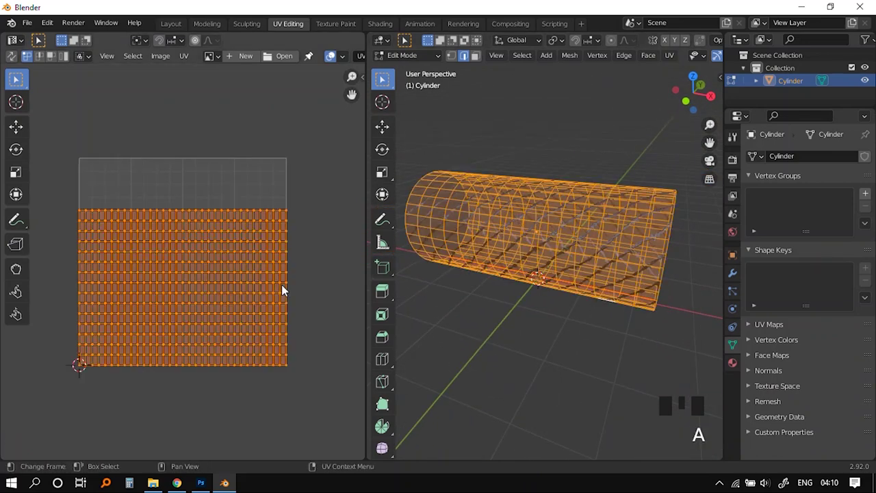
Rotate the whole UV island about fifty degrees and shift it so the wire spirals around the tube.
key("r")
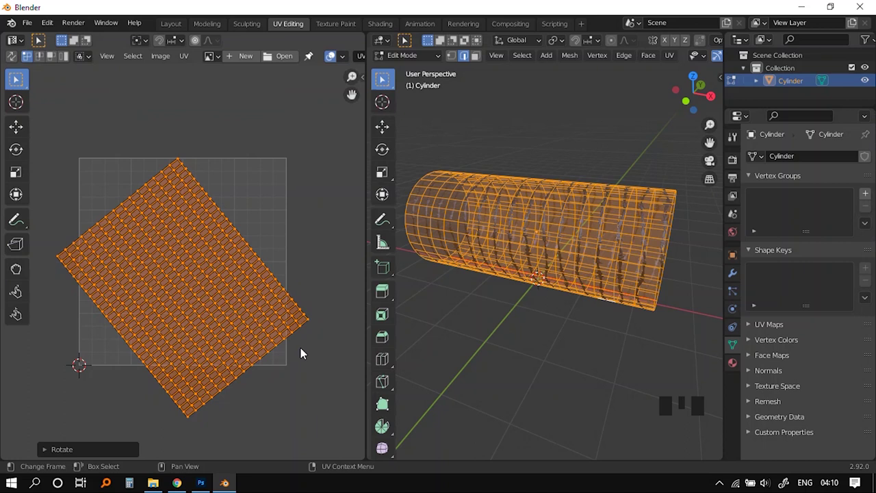
key("s")
key("g")
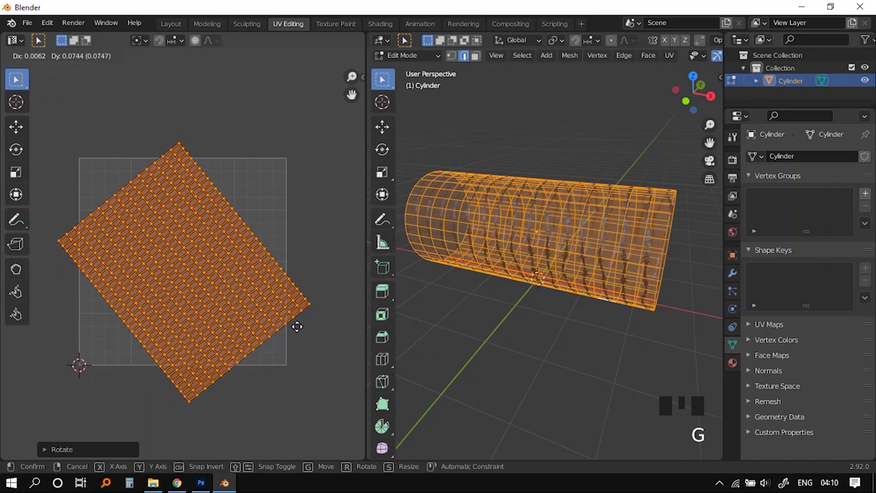